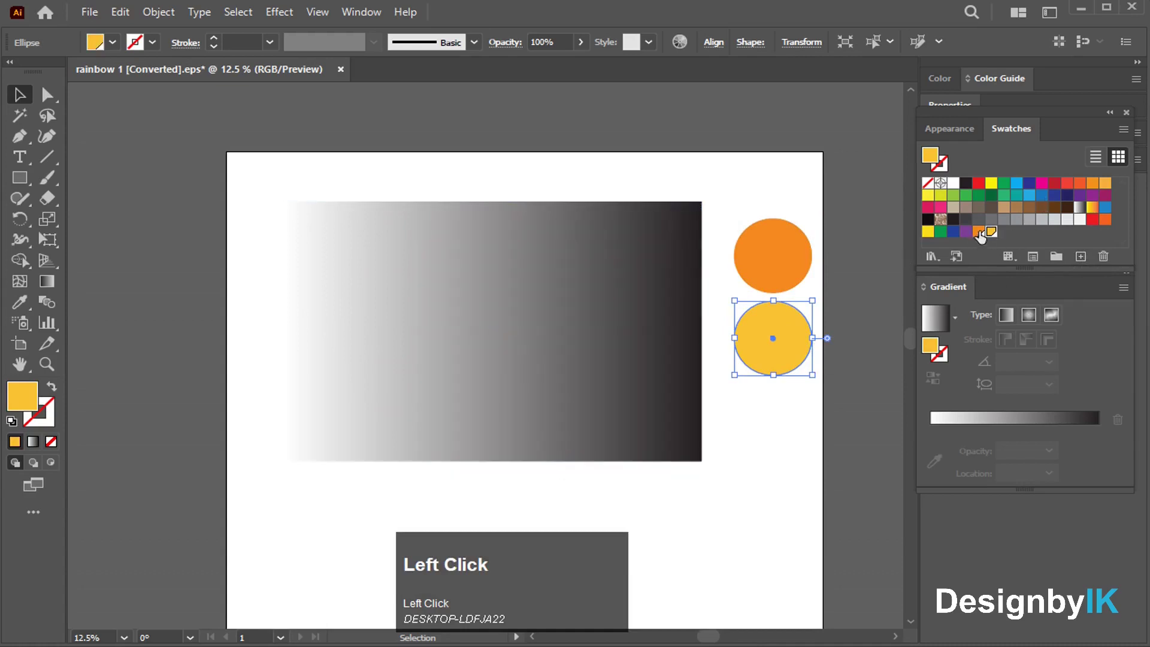
- Replace the right gradient stop with the yellow swatch, giving an orange-to-yellow gradient
drag(487, 277, 476, 151)
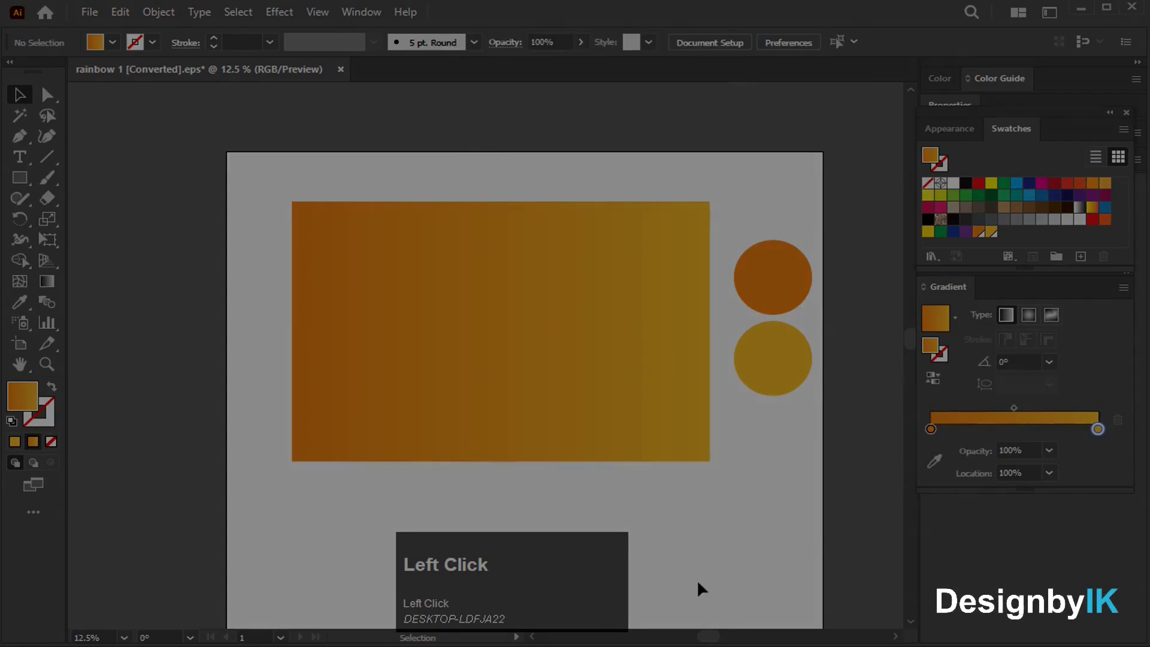